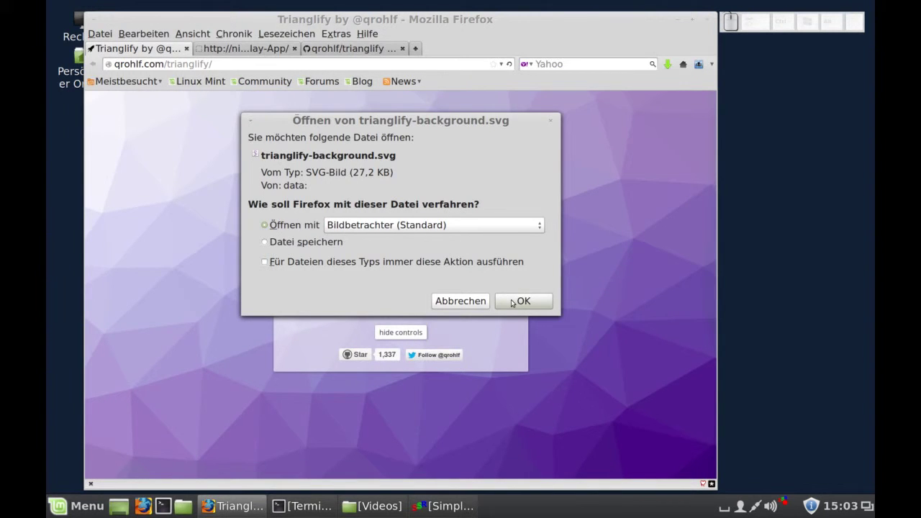
- Confirm opening trianglify-background.svg with the default image viewer (Bildbetrachter)
click(513, 302)
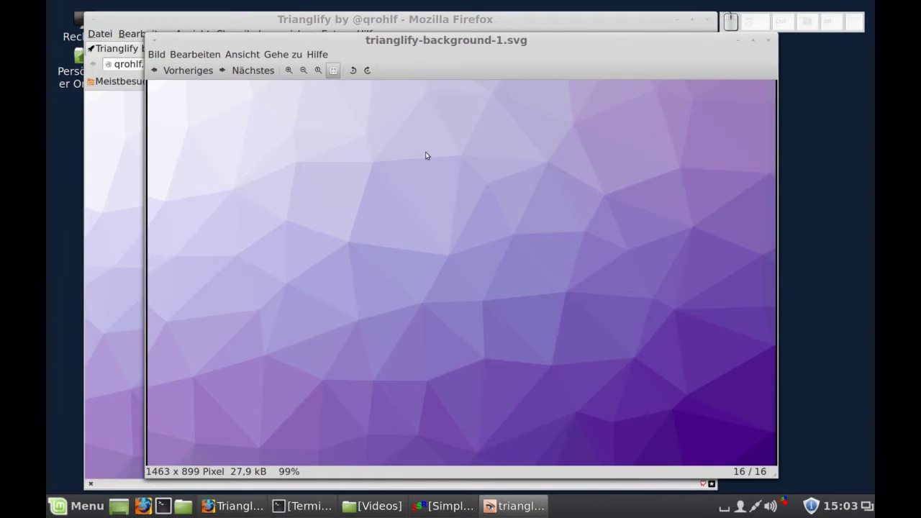
- Close the image viewer showing the purple SVG wallpaper preview
click(770, 44)
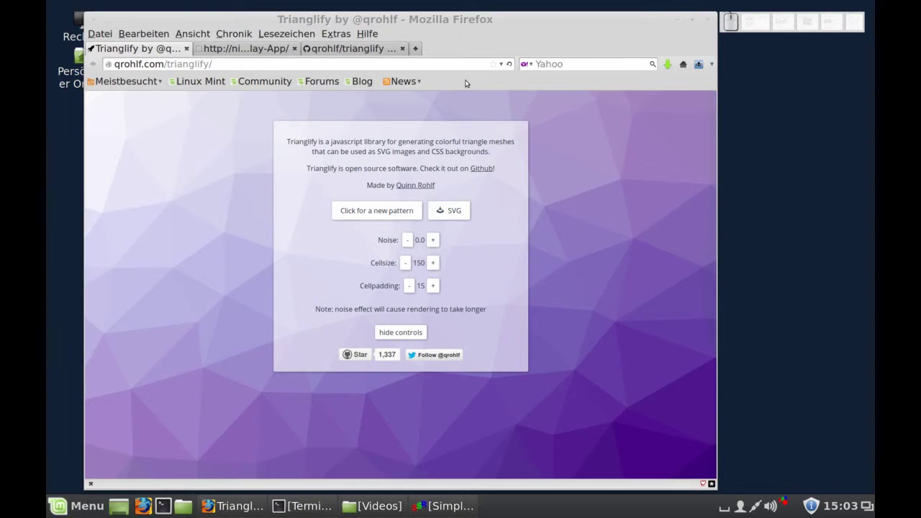
- On the Desktop Pattern Generator page, reduce the Cell Size so the triangle cells shrink
click(264, 46)
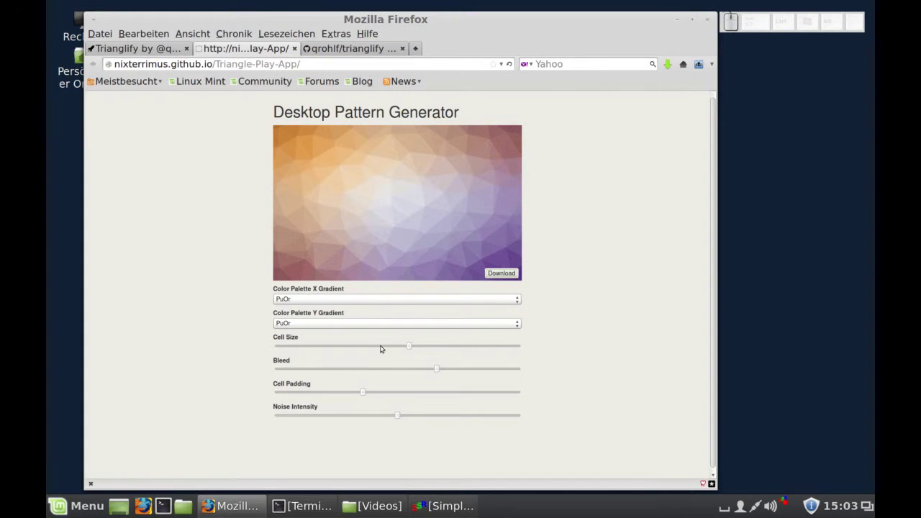
click(383, 348)
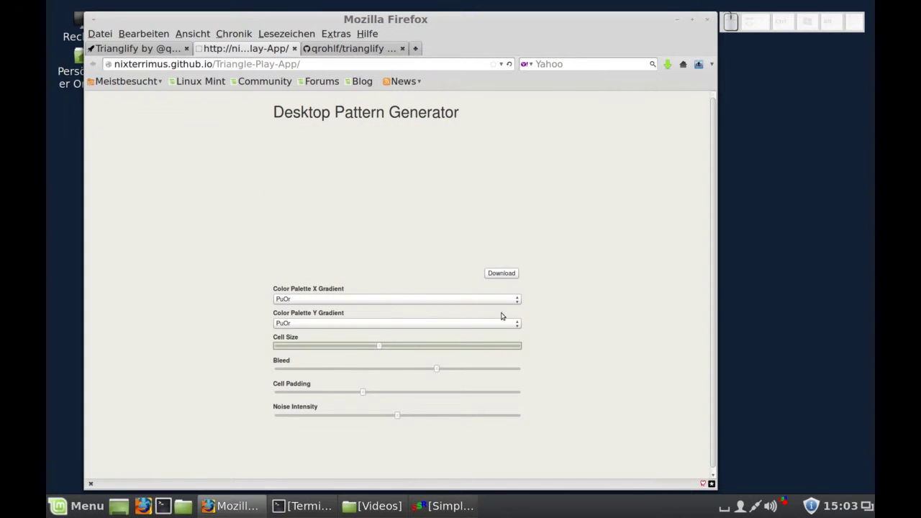
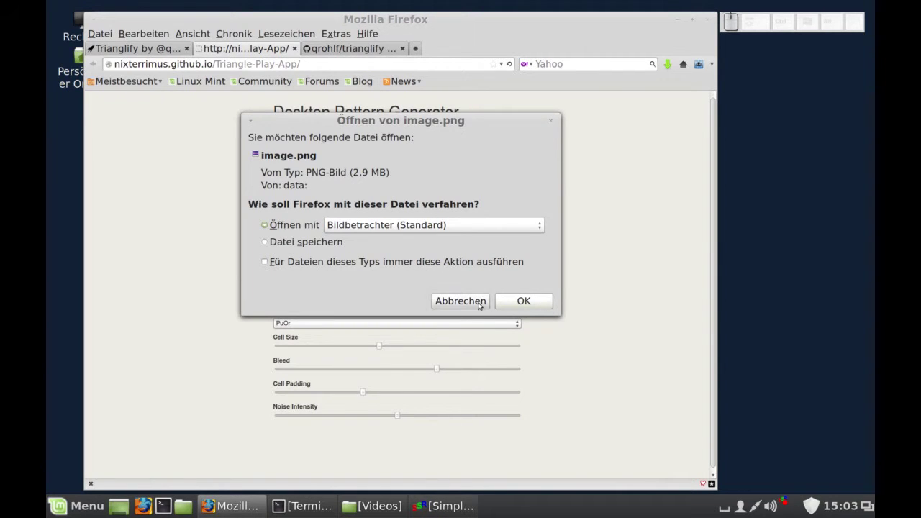
- Confirm opening the downloaded image.png pattern with the default image viewer
click(543, 308)
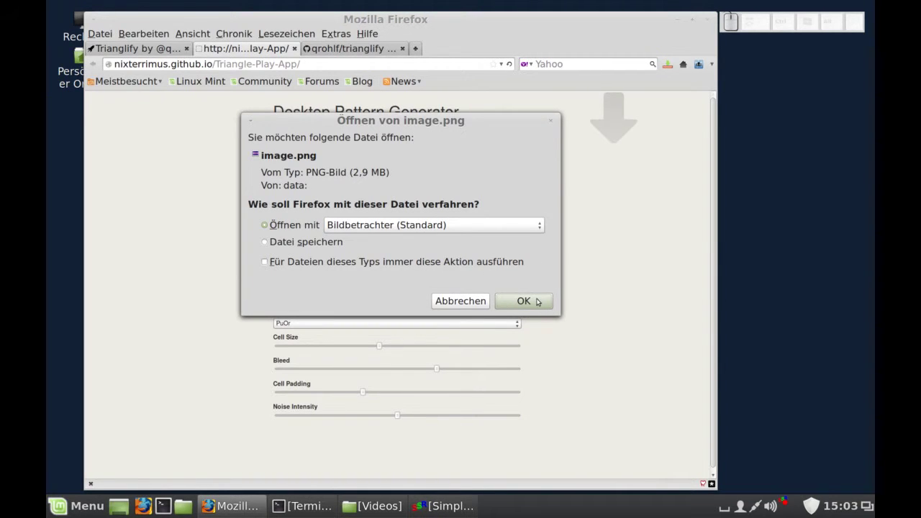